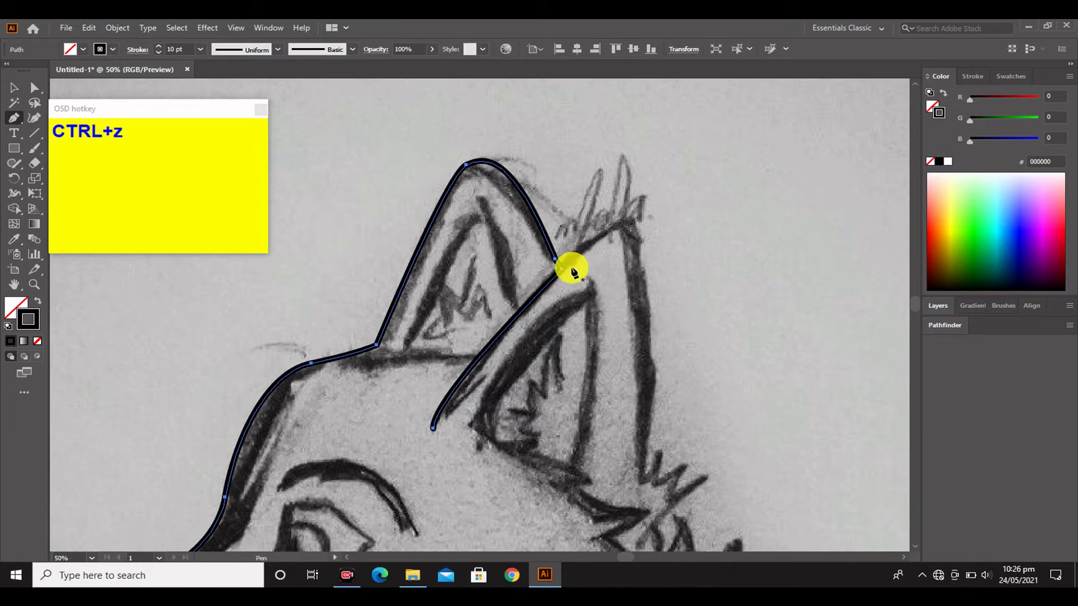
Step: Trace the back ear point and the front ear's rear edge down to the neck fur
left_click(567, 272)
scroll("down", 3)
scroll("up", 3)
left_click_drag(636, 179, 667, 389)
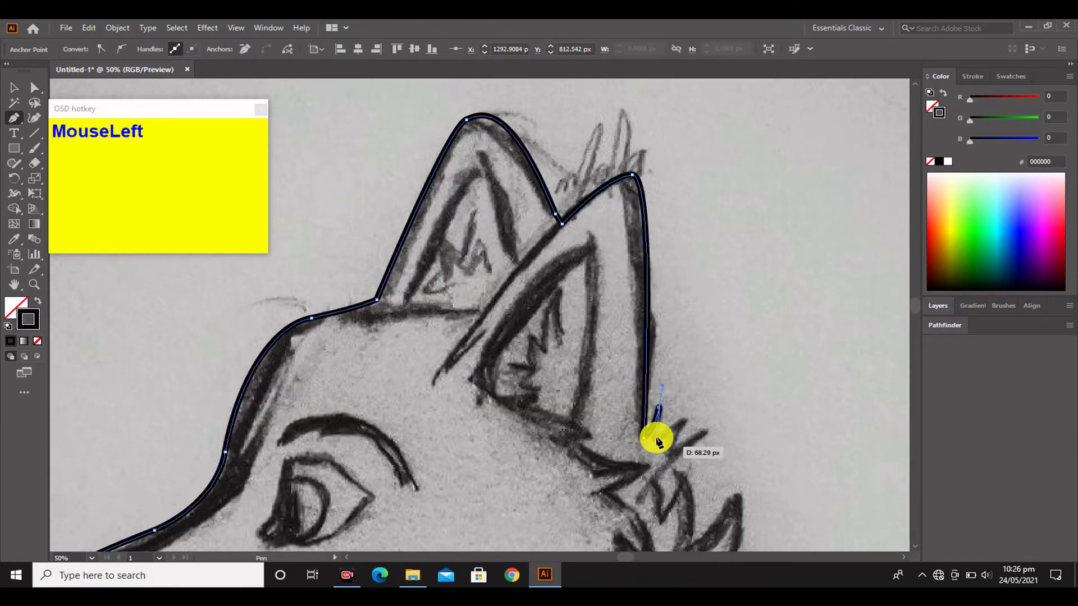
scroll("down", 3)
left_click_drag(644, 437, 748, 396)
left_click(687, 480)
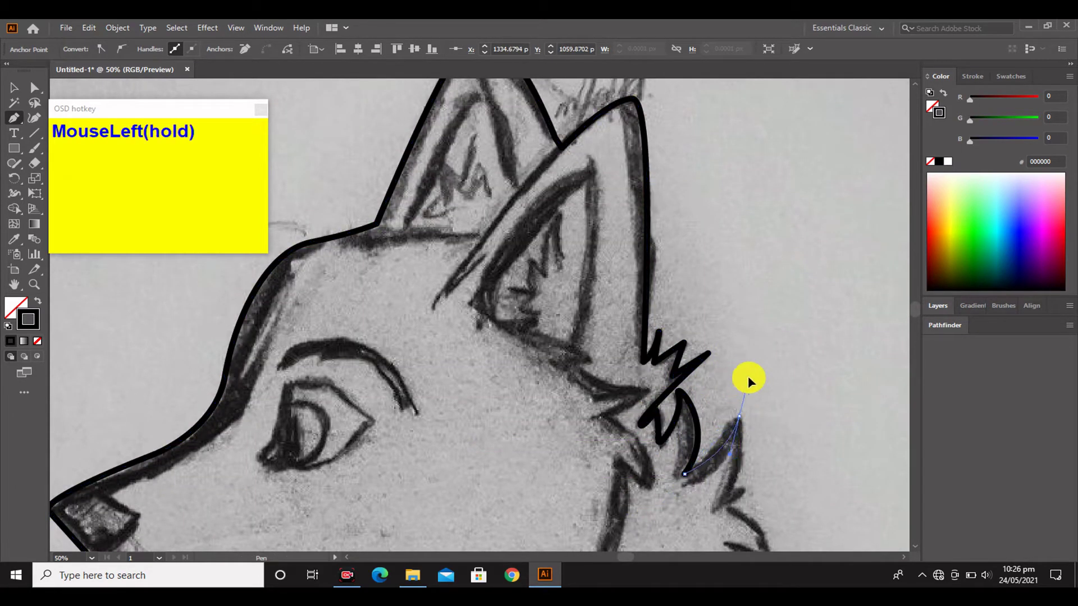
Step: Trace the neck fur spikes down toward the chest and finish that outline path
scroll("down", 3)
left_click_drag(723, 437, 776, 472)
left_click_drag(737, 440, 732, 474)
scroll("down", 3)
left_click_drag(779, 477, 715, 445)
scroll("down", 3)
left_click_drag(802, 481, 756, 372)
scroll("down", 3)
left_click(858, 423)
scroll("up", 3)
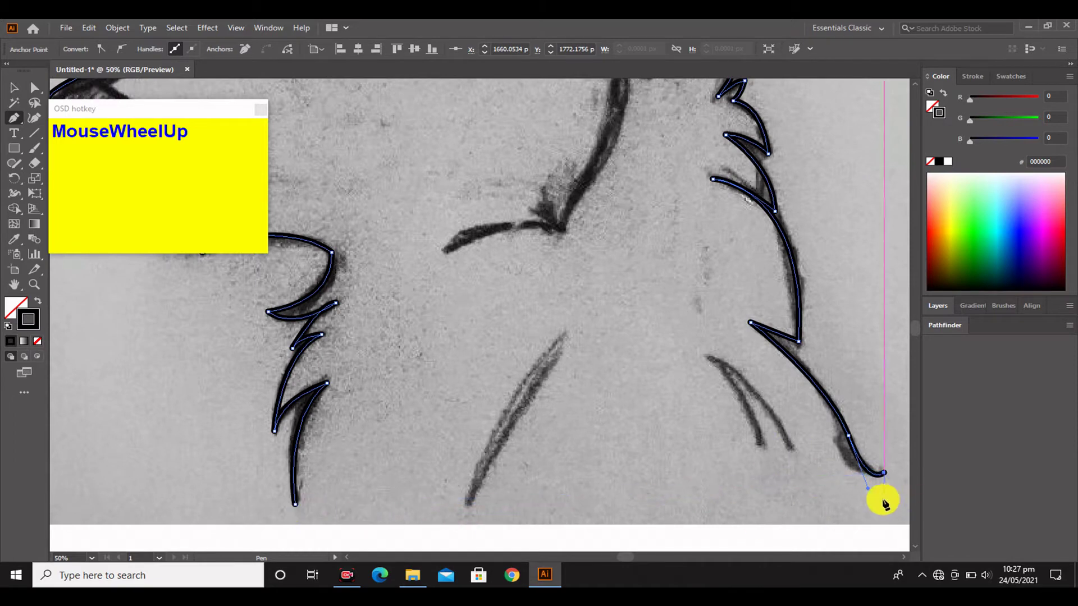
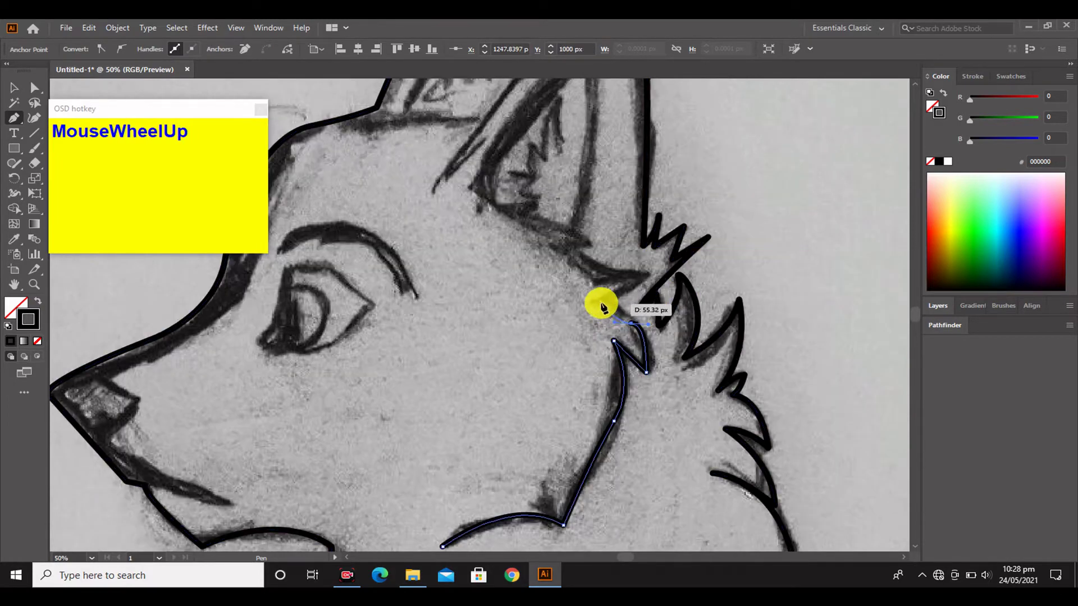
key("p")
Step: Trace the cheek fur line and curve the front ear's inner outline
left_click(634, 327)
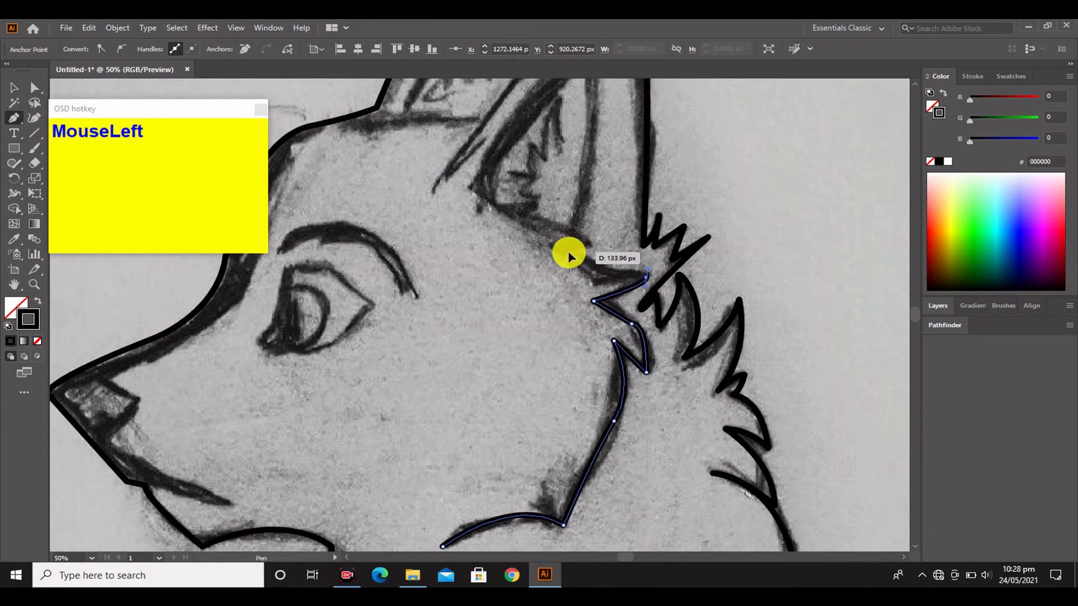
scroll("up", 3)
left_click(571, 285)
scroll("up", 3)
left_click(507, 303)
scroll("up", 3)
left_click_drag(540, 223, 596, 383)
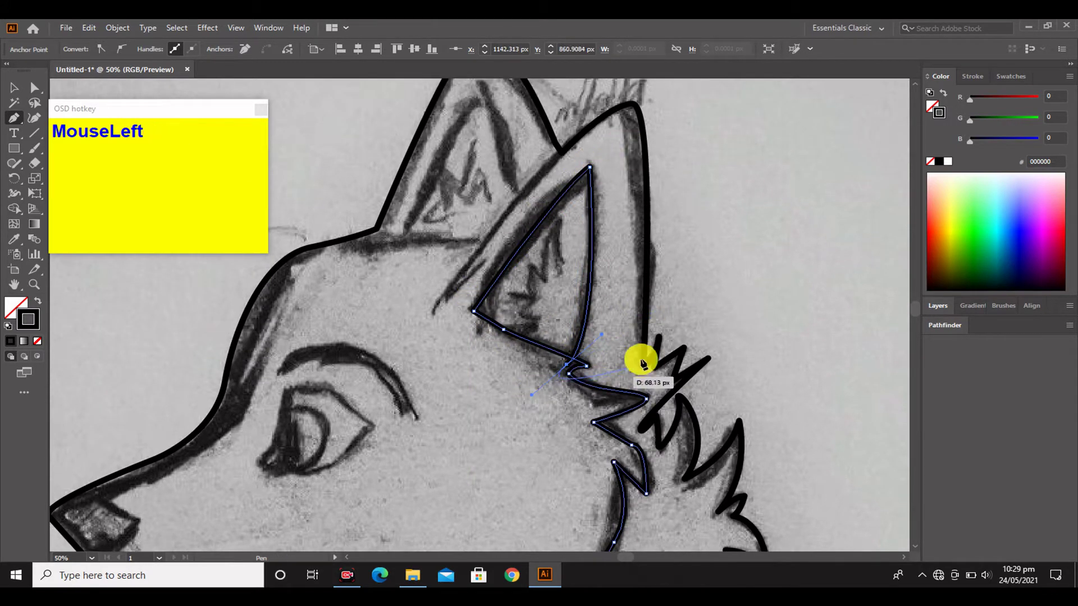
Step: End the inner ear path and draw the fur tuft points inside the front ear
key("p")
left_click_drag(566, 278, 726, 324)
left_click(16, 208)
left_click(621, 295)
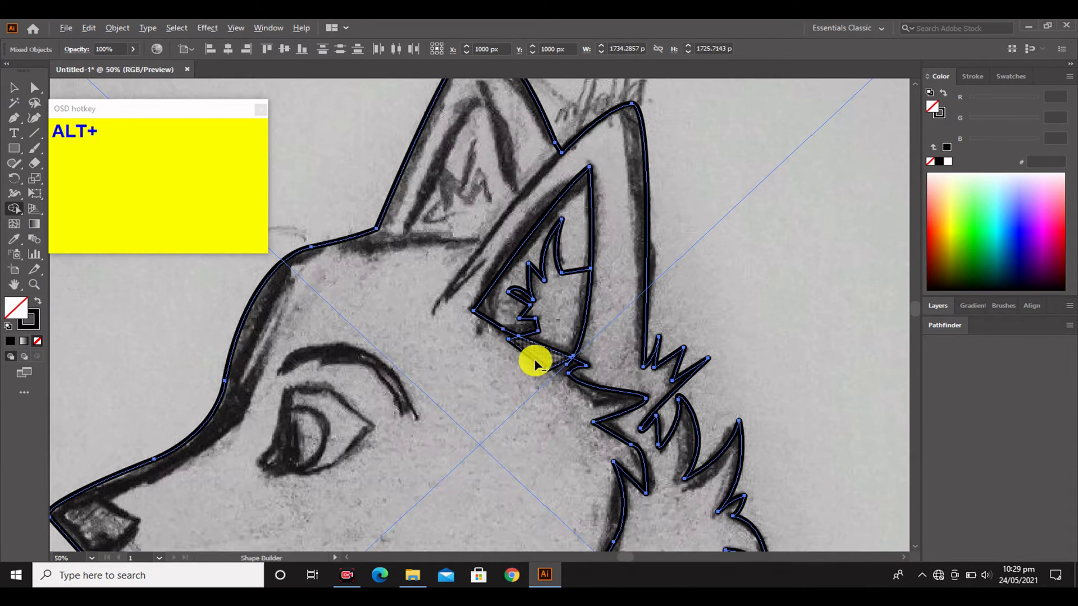
left_click(538, 365)
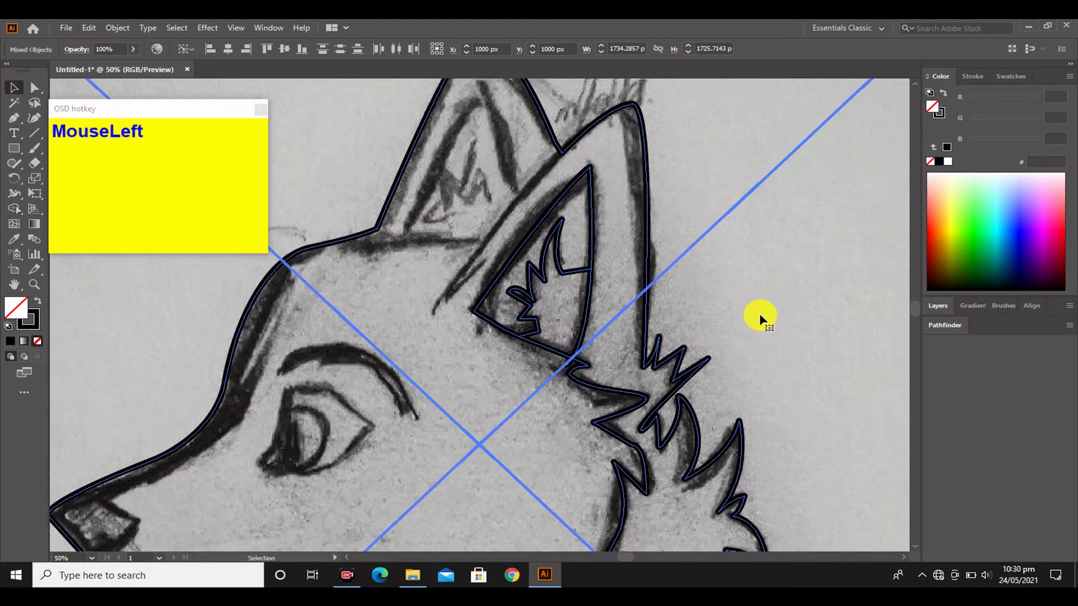
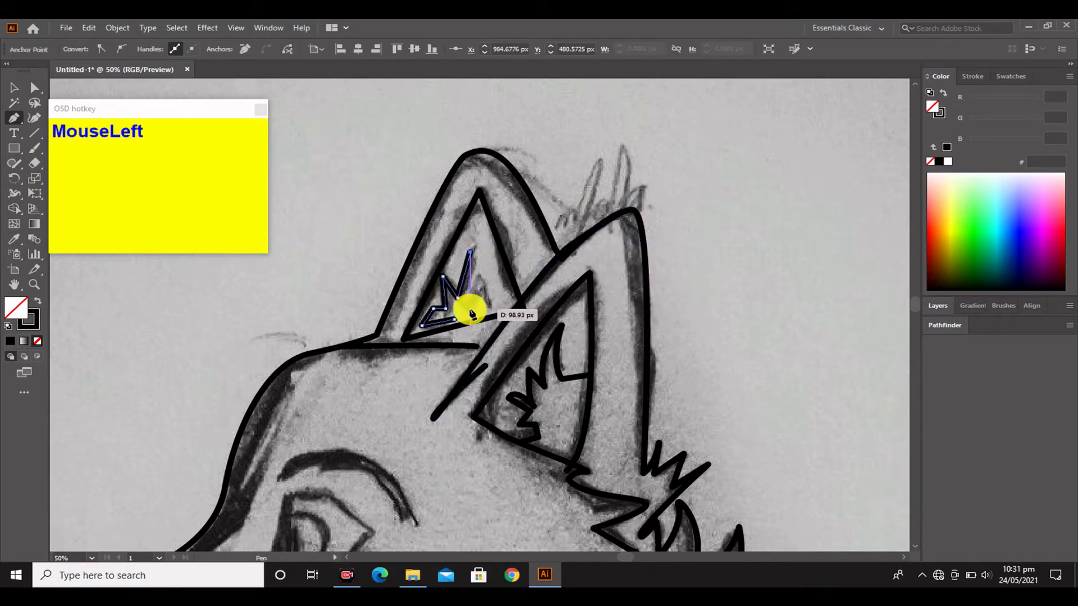
Step: Trim the overlapping stroke pieces inside the back ear with Shape Builder
key("p")
left_click(18, 210)
left_click(528, 312)
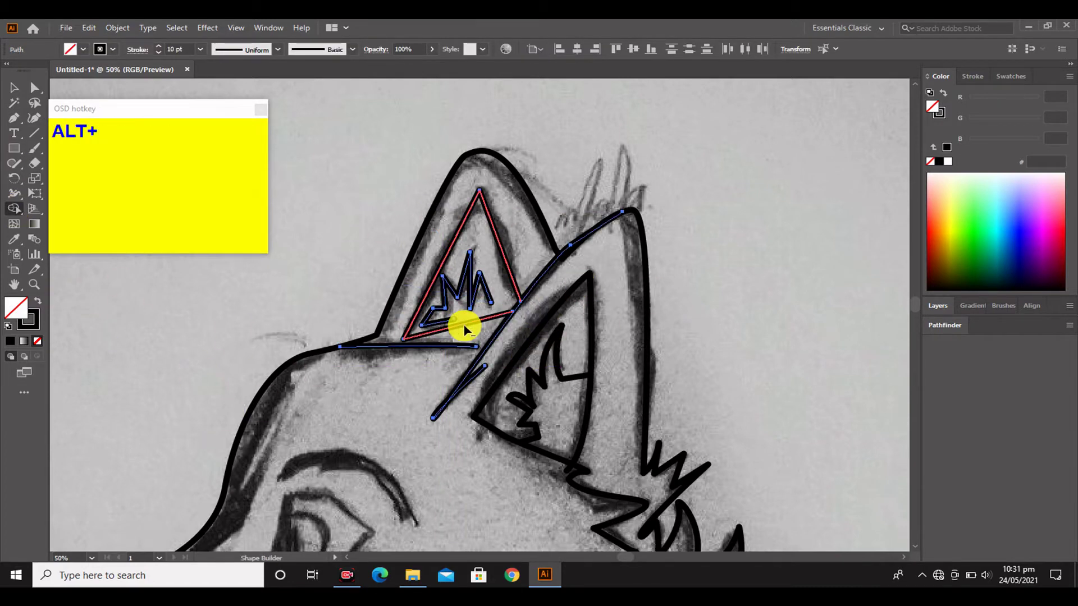
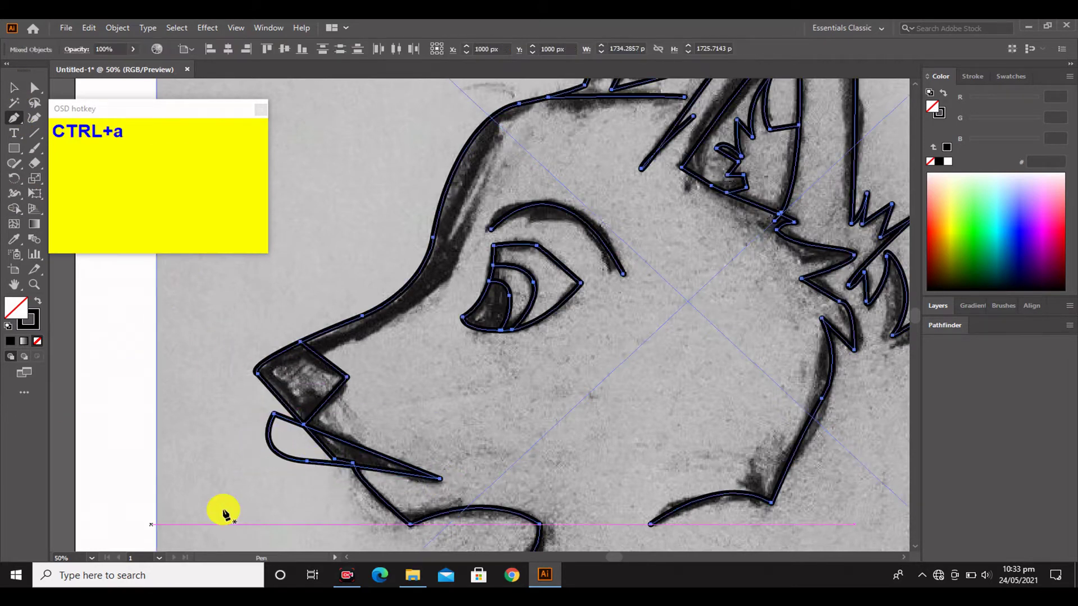
Step: Reposition the mouth line's end point, then drag the sketch photo off the artboard to the right
left_click(18, 218)
left_click_drag(286, 458, 428, 480)
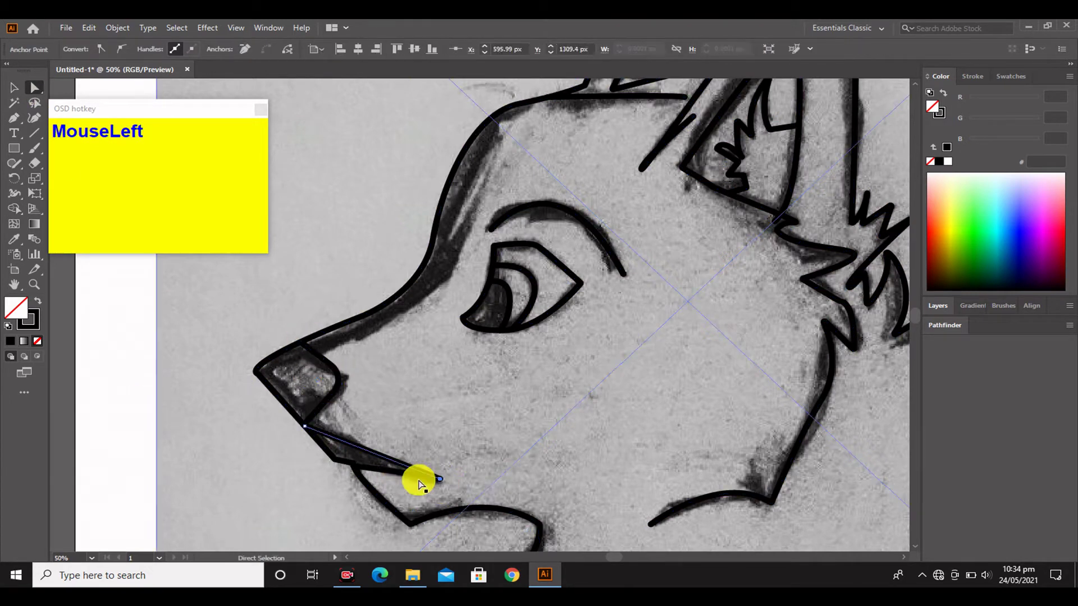
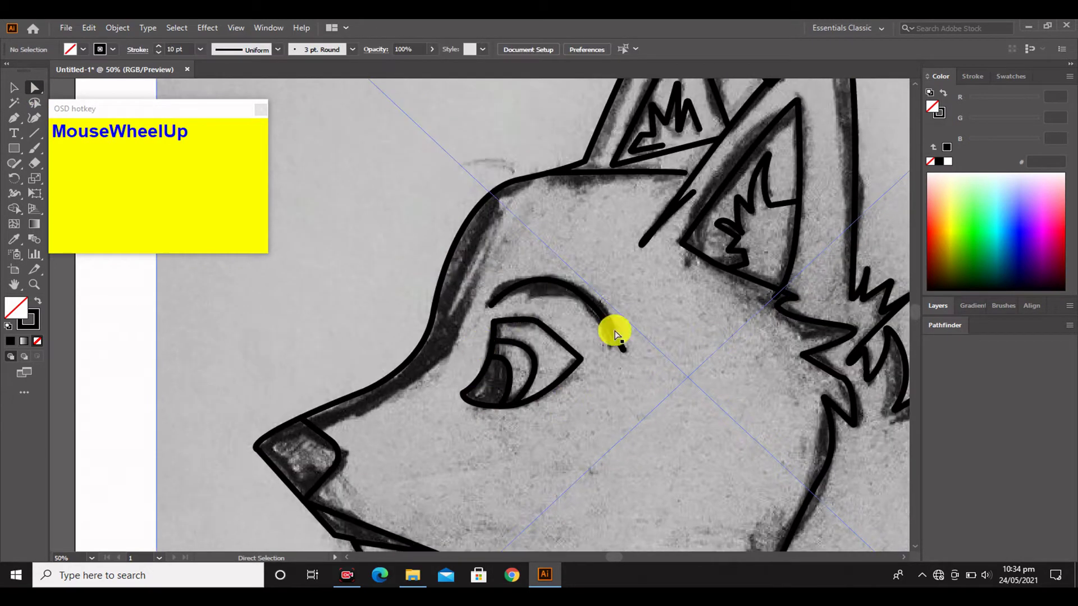
scroll("down", 3)
key("0")
left_click_drag(390, 193, 760, 255)
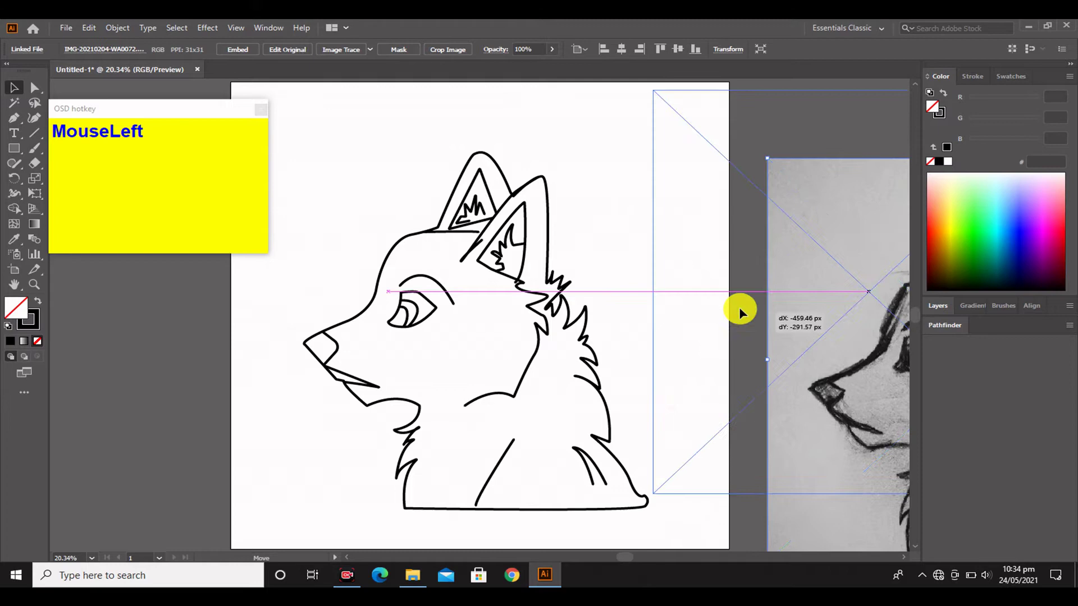
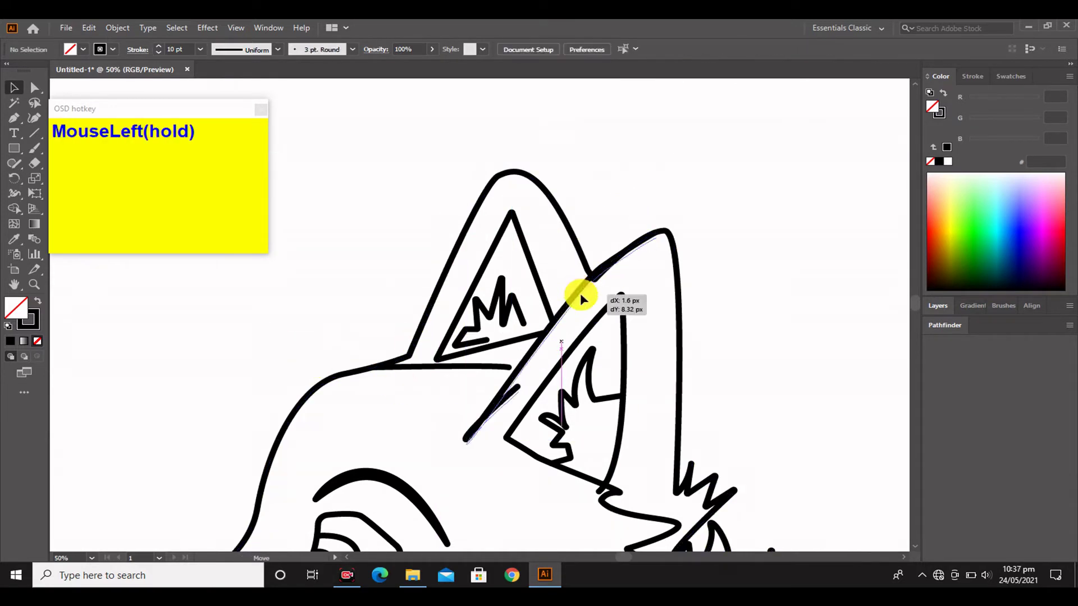
Step: Select the front ear's edge line and add a 'b' basecolor layer beneath the line art
key("Delete")
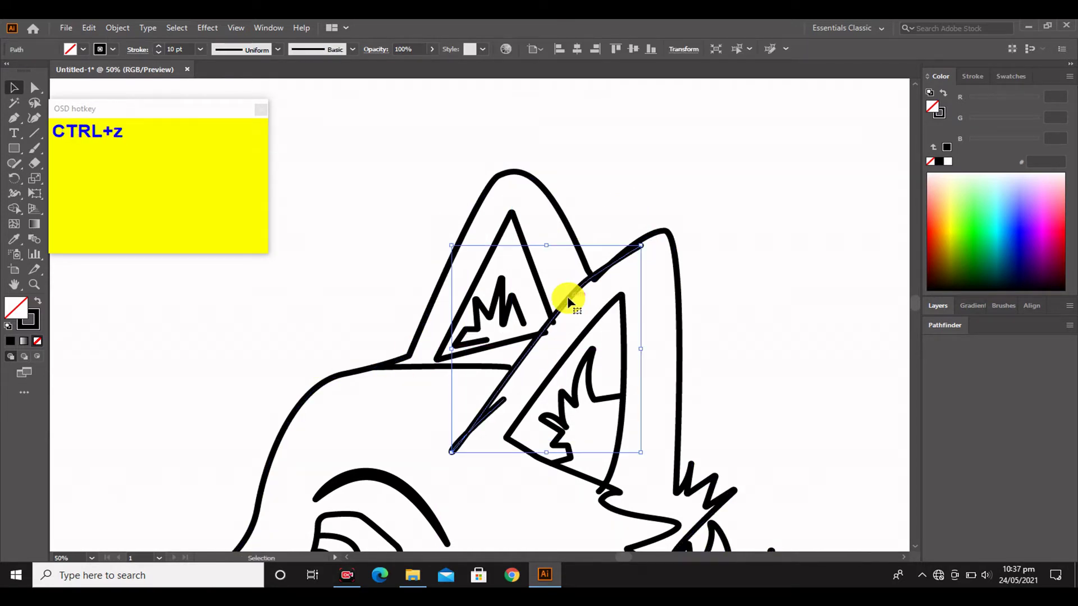
left_click(909, 550)
type("b")
key("Return")
left_click(417, 202)
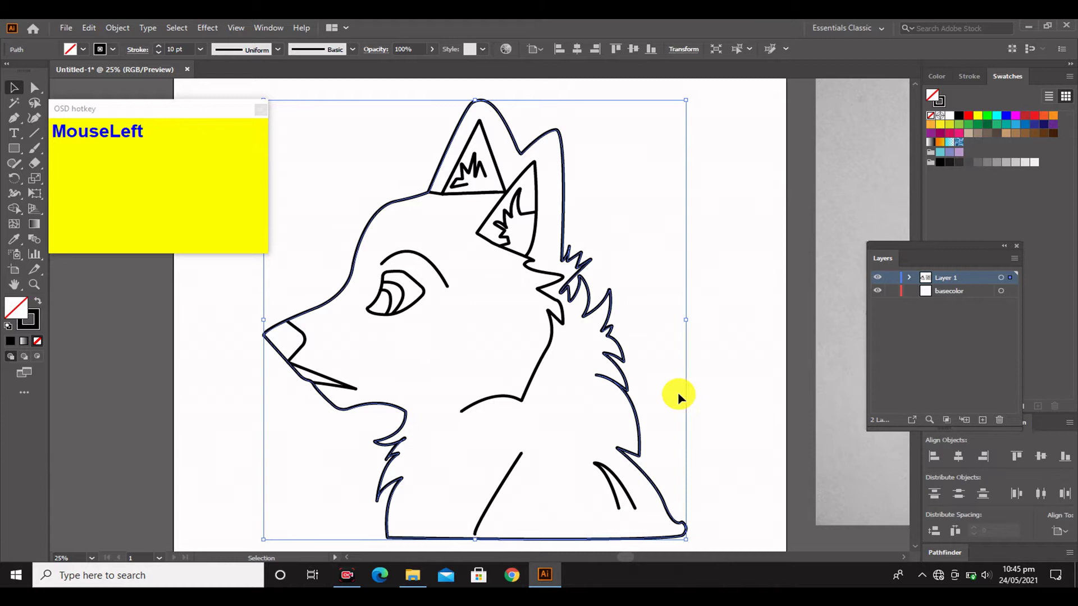
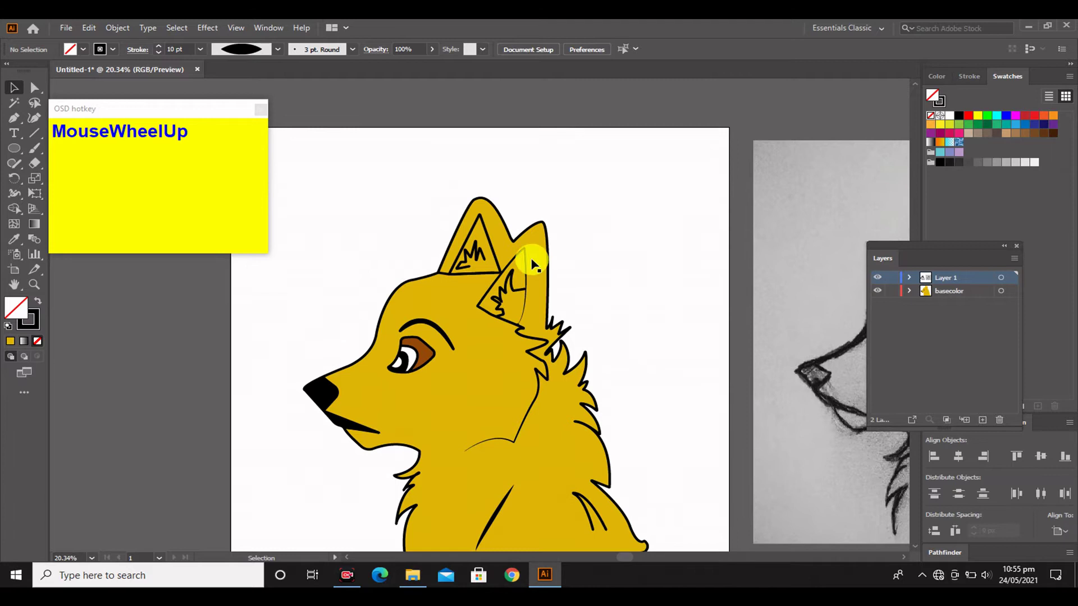
Step: Select the back ear's inner triangle and apply its fill swatch
left_click(495, 278)
scroll("up", 3)
left_click(200, 344)
Step: Pick a swatch and draw an oval highlight on the wolf's nose
left_click(197, 337)
scroll("up", 3)
scroll("down", 3)
left_click(950, 292)
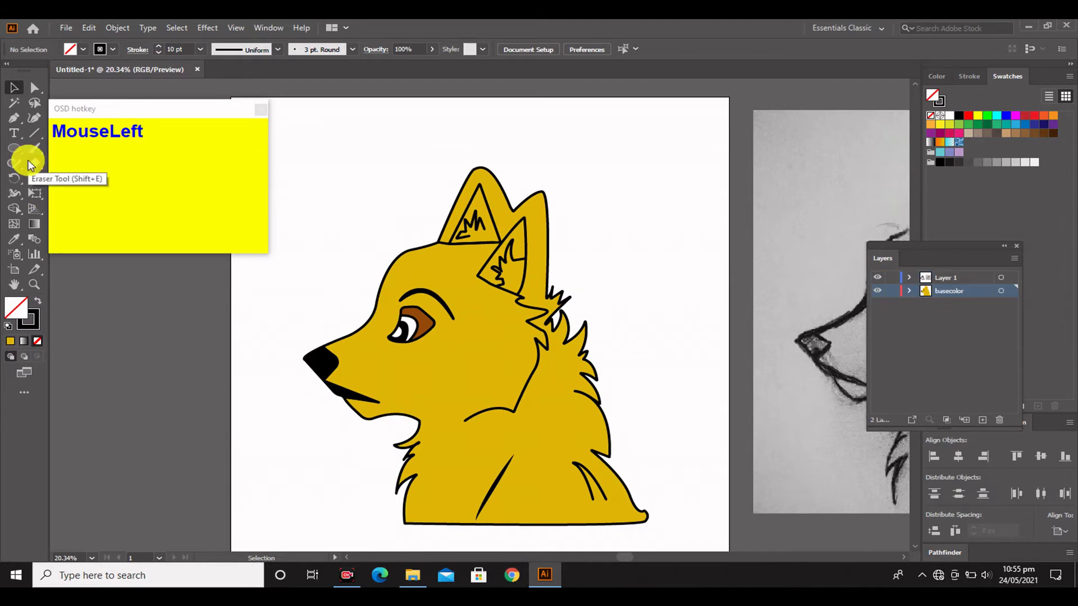
scroll("up", 3)
left_click_drag(321, 383, 147, 387)
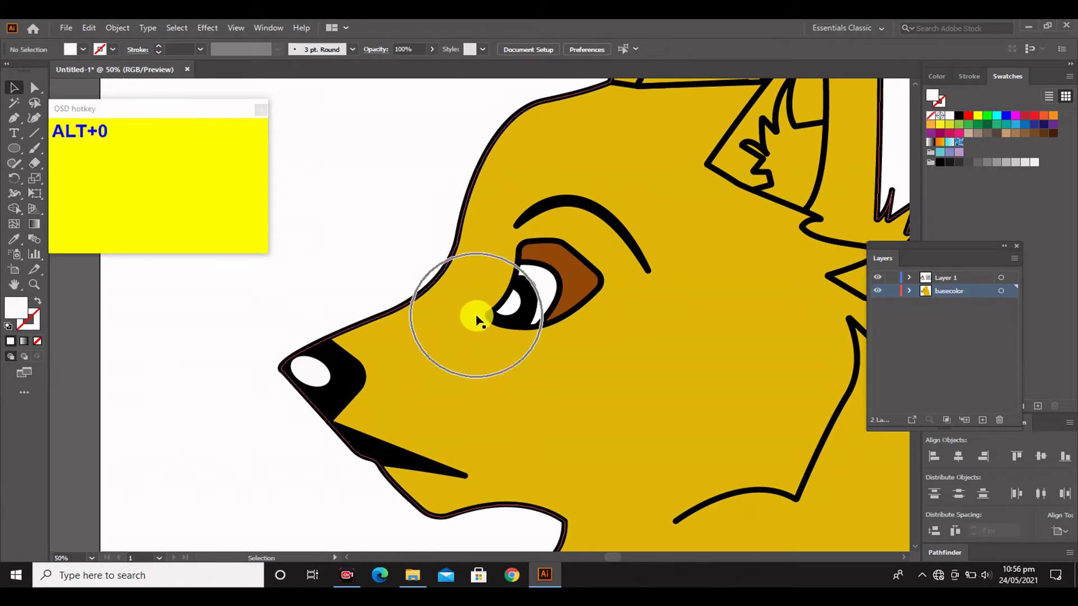
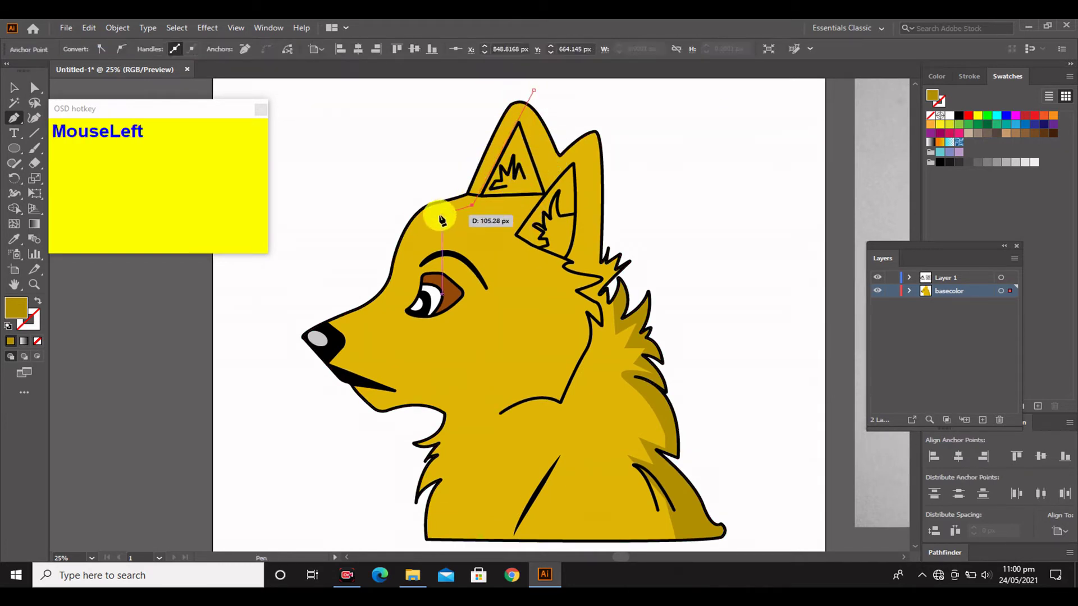
Step: Trim the forehead highlight shape with Shape Builder and select the far ear's inner fluff
left_click(411, 278)
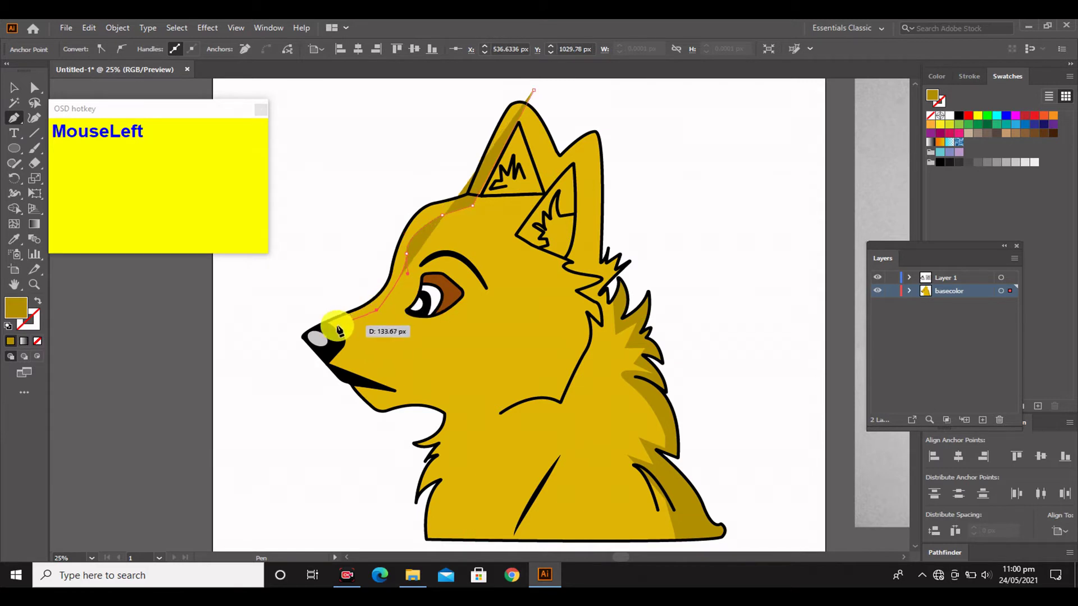
key("shift+m")
left_click(370, 191)
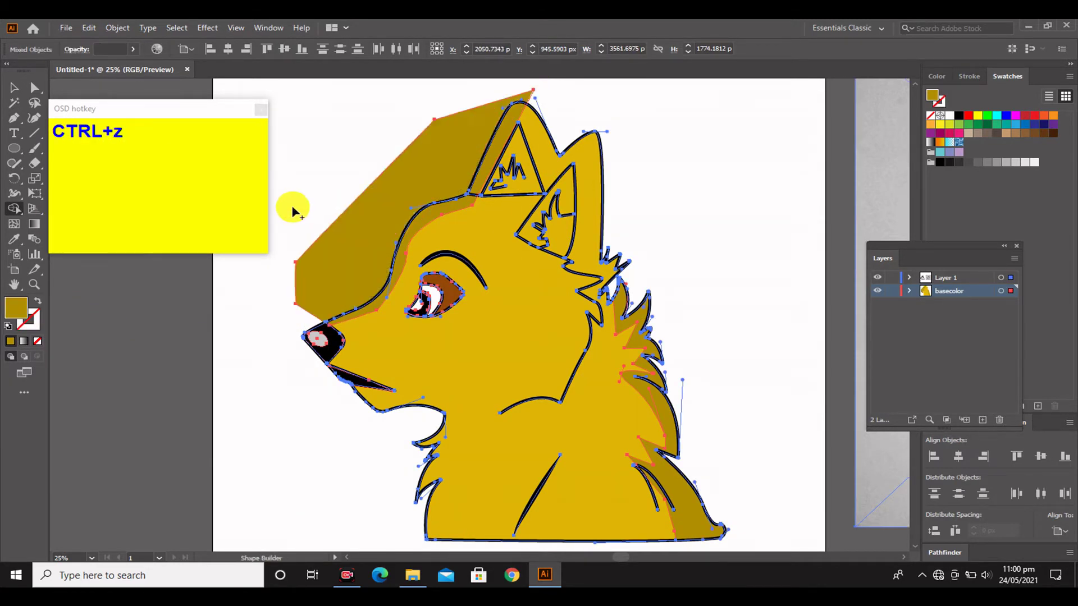
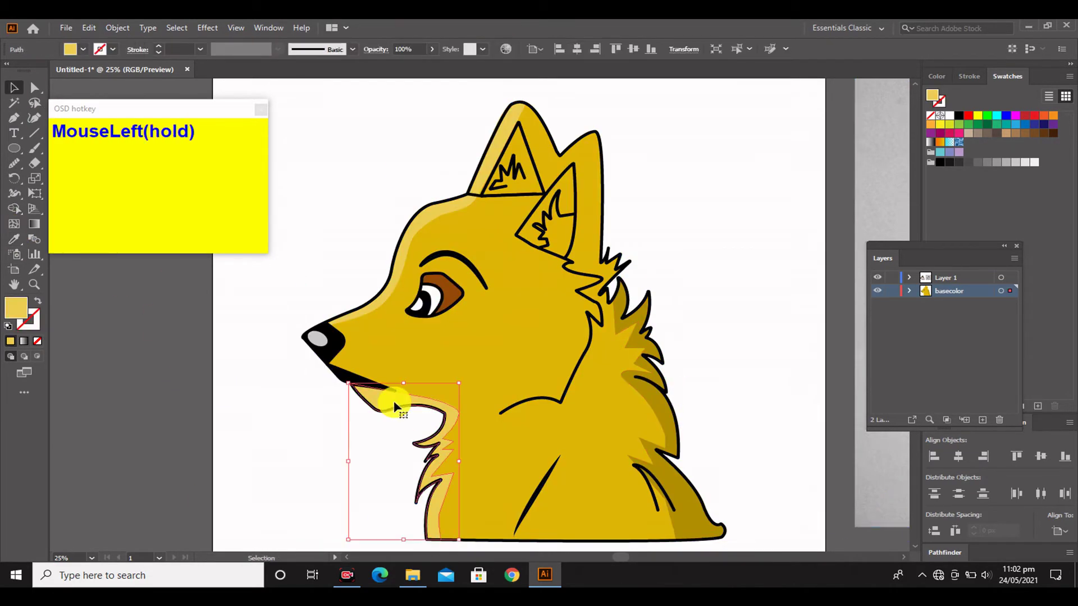
scroll("up", 3)
left_click_drag(394, 406, 433, 176)
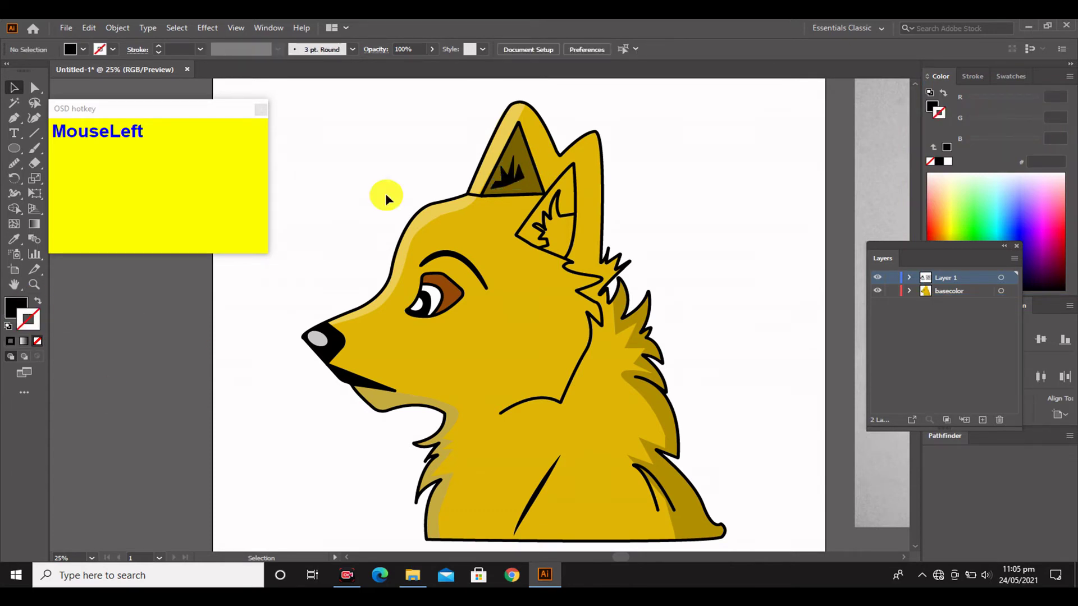
Step: Vary the neck fur line's thickness and add points behind the ear, then fit the wolf on screen
left_click(95, 298)
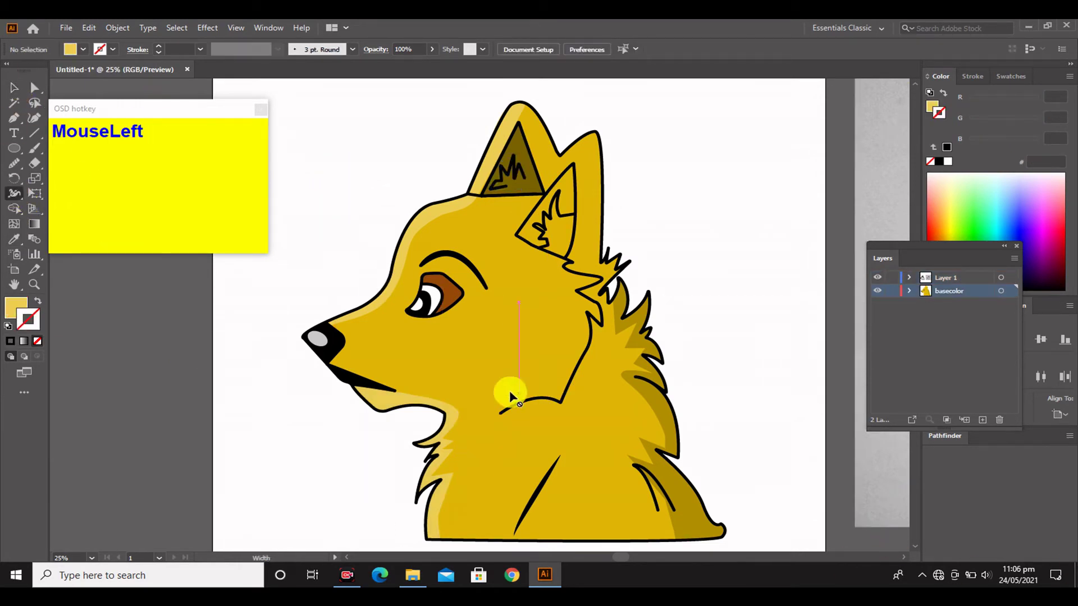
scroll("up", 3)
left_click_drag(520, 403, 620, 410)
scroll("up", 3)
left_click(672, 365)
scroll("down", 3)
left_click(618, 496)
scroll("down", 3)
key("ctrl+0")
scroll("up", 3)
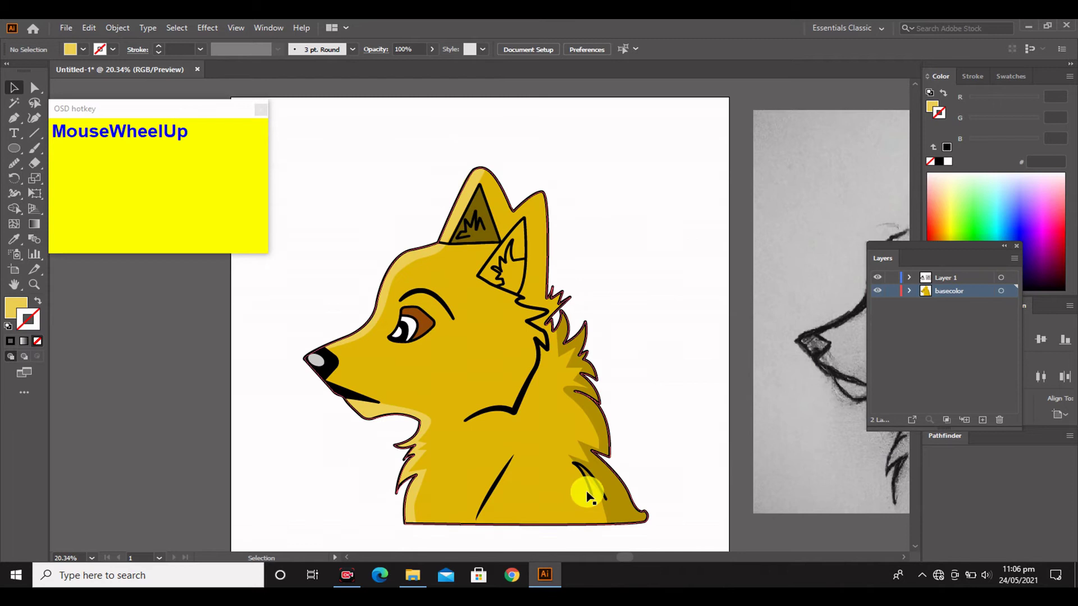
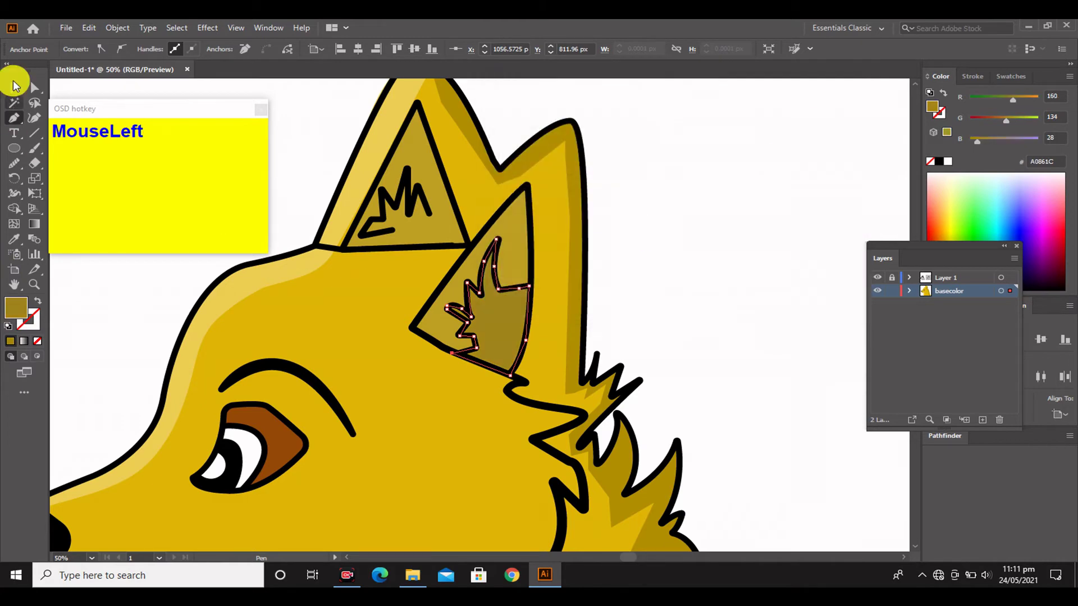
Step: Recolour the inner ear shape darker and draw the shadow shape under the neck line
scroll("up", 3)
left_click(520, 424)
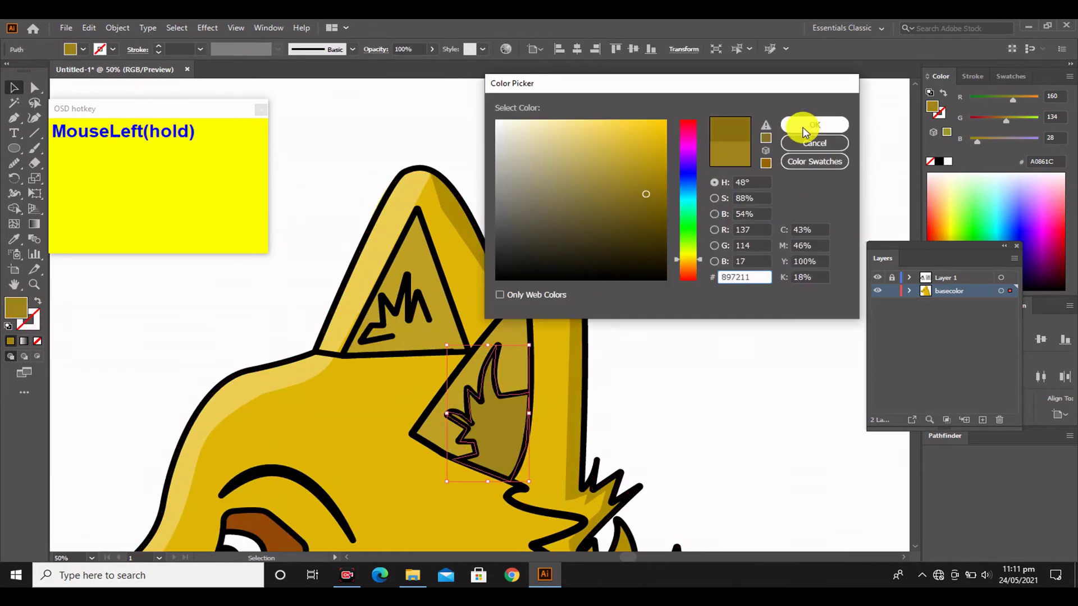
scroll("up", 3)
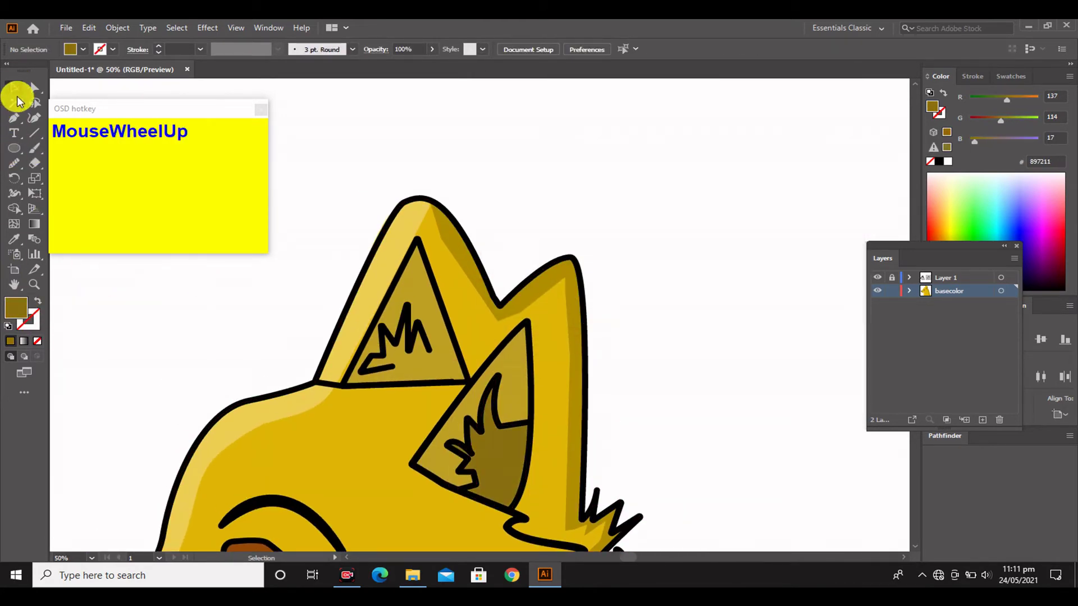
left_click_drag(20, 120, 800, 163)
scroll("up", 3)
scroll("down", 3)
left_click(21, 119)
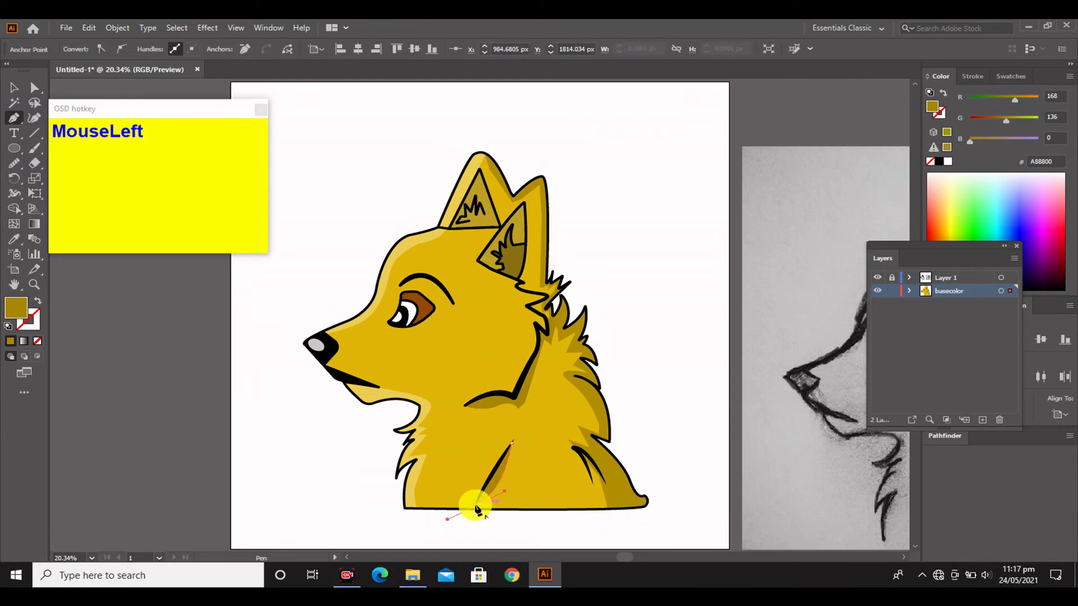
Step: Scroll the artboard to reach the eye and chest fur area for shading
scroll("up", 3)
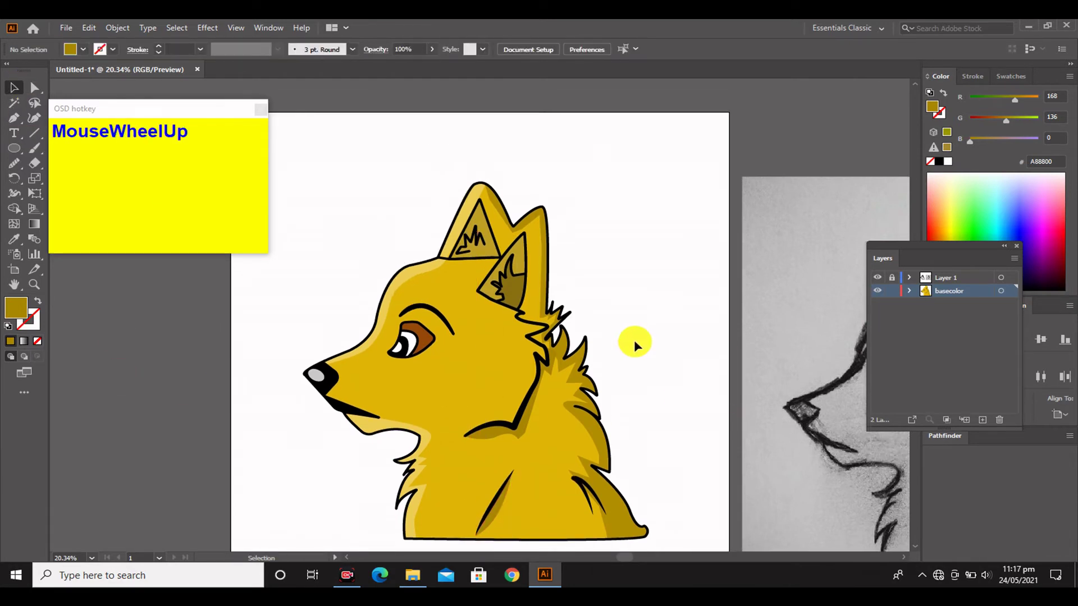
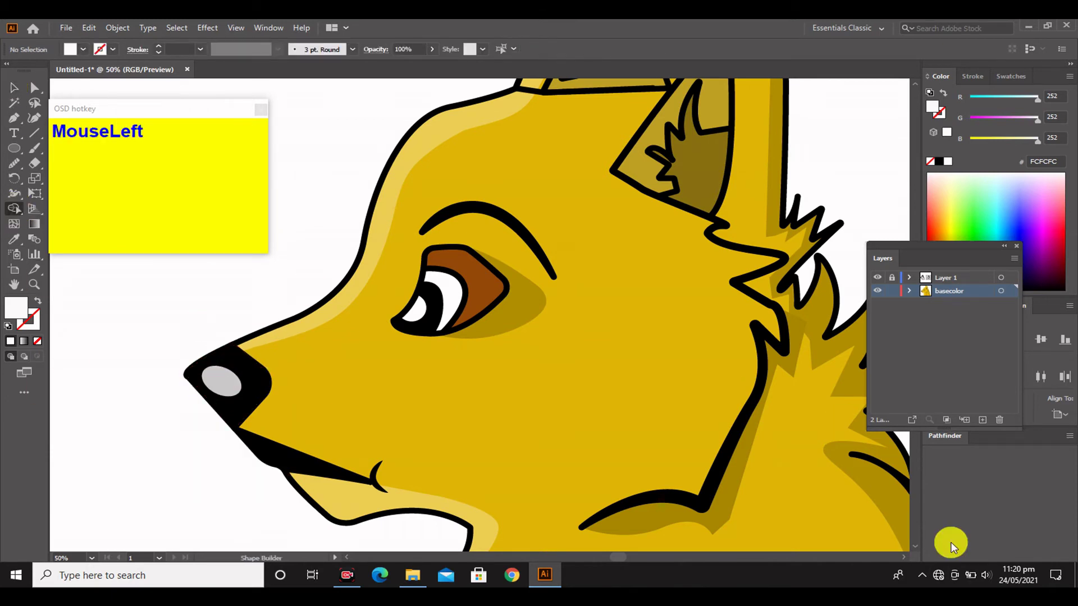
Step: Trim the nose highlight to 80% opacity and select the black mouth shape for recolouring
scroll("down", 3)
left_click(137, 406)
right_click(227, 408)
right_click(224, 412)
left_click(153, 435)
scroll("down", 3)
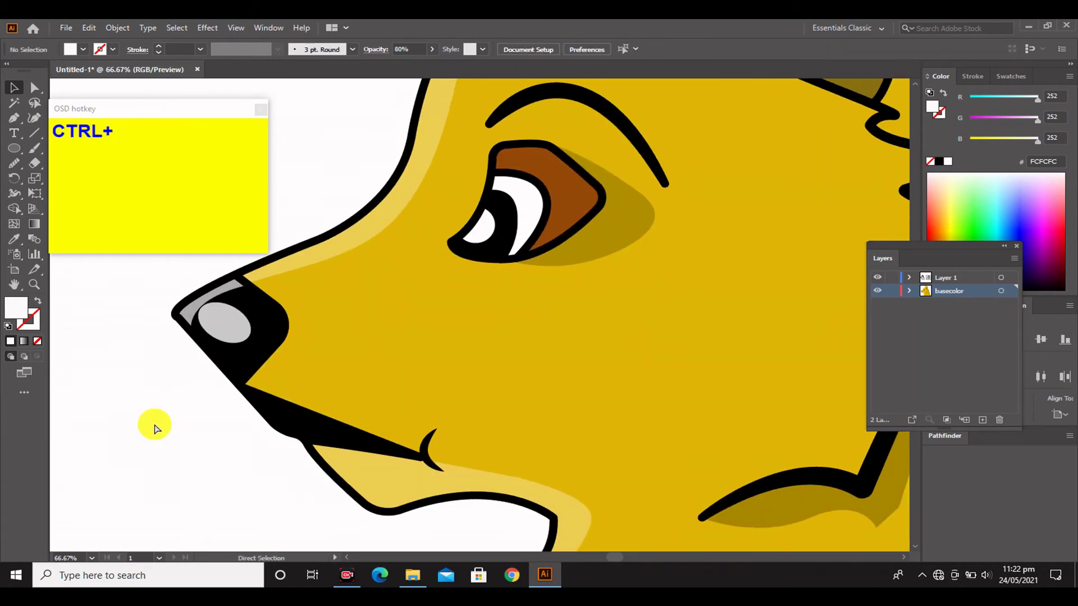
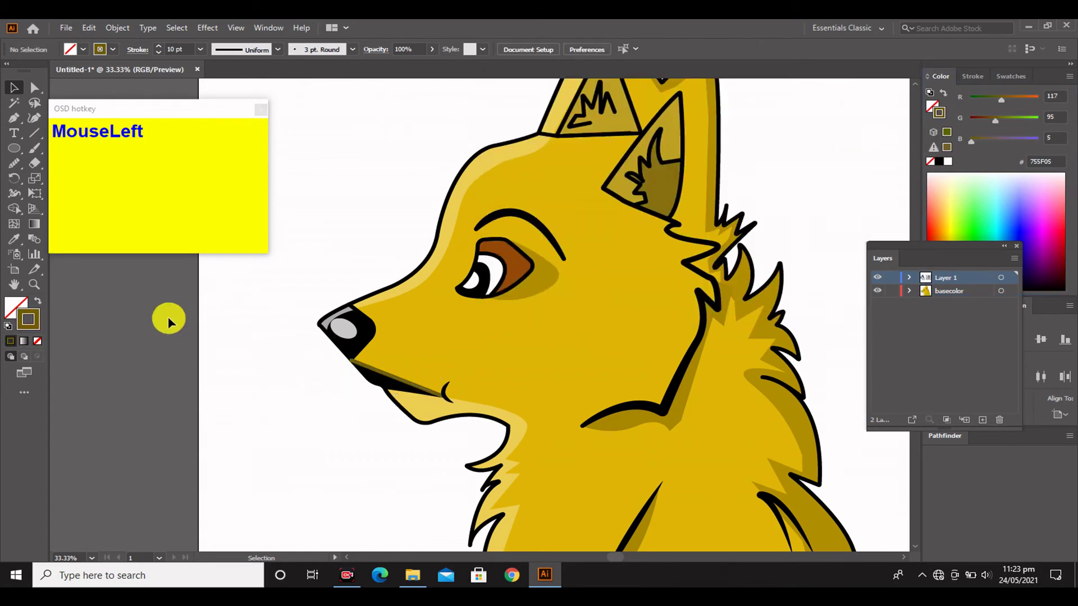
scroll("up", 3)
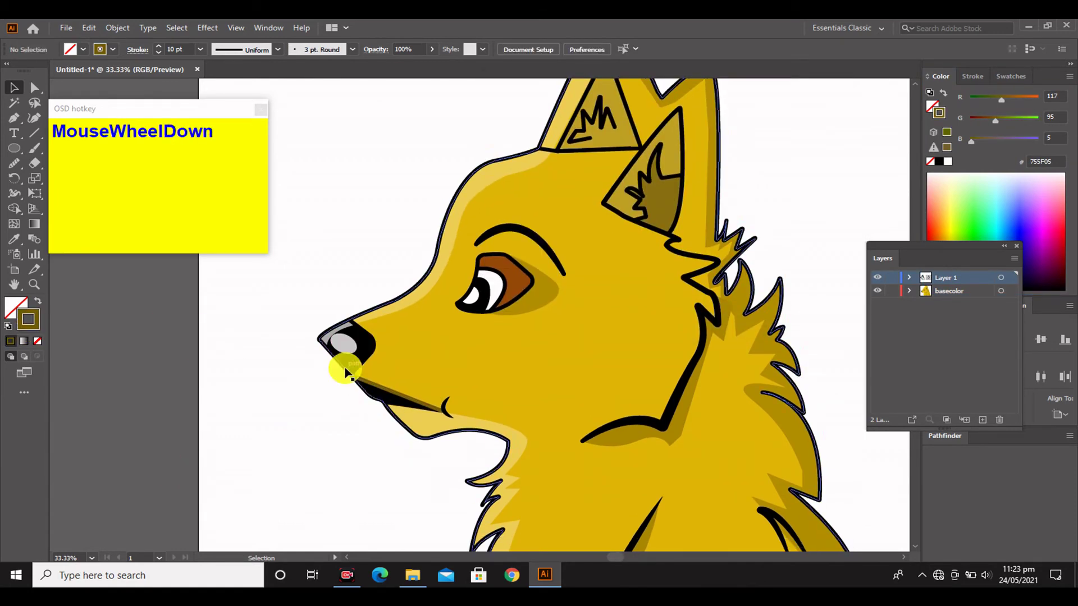